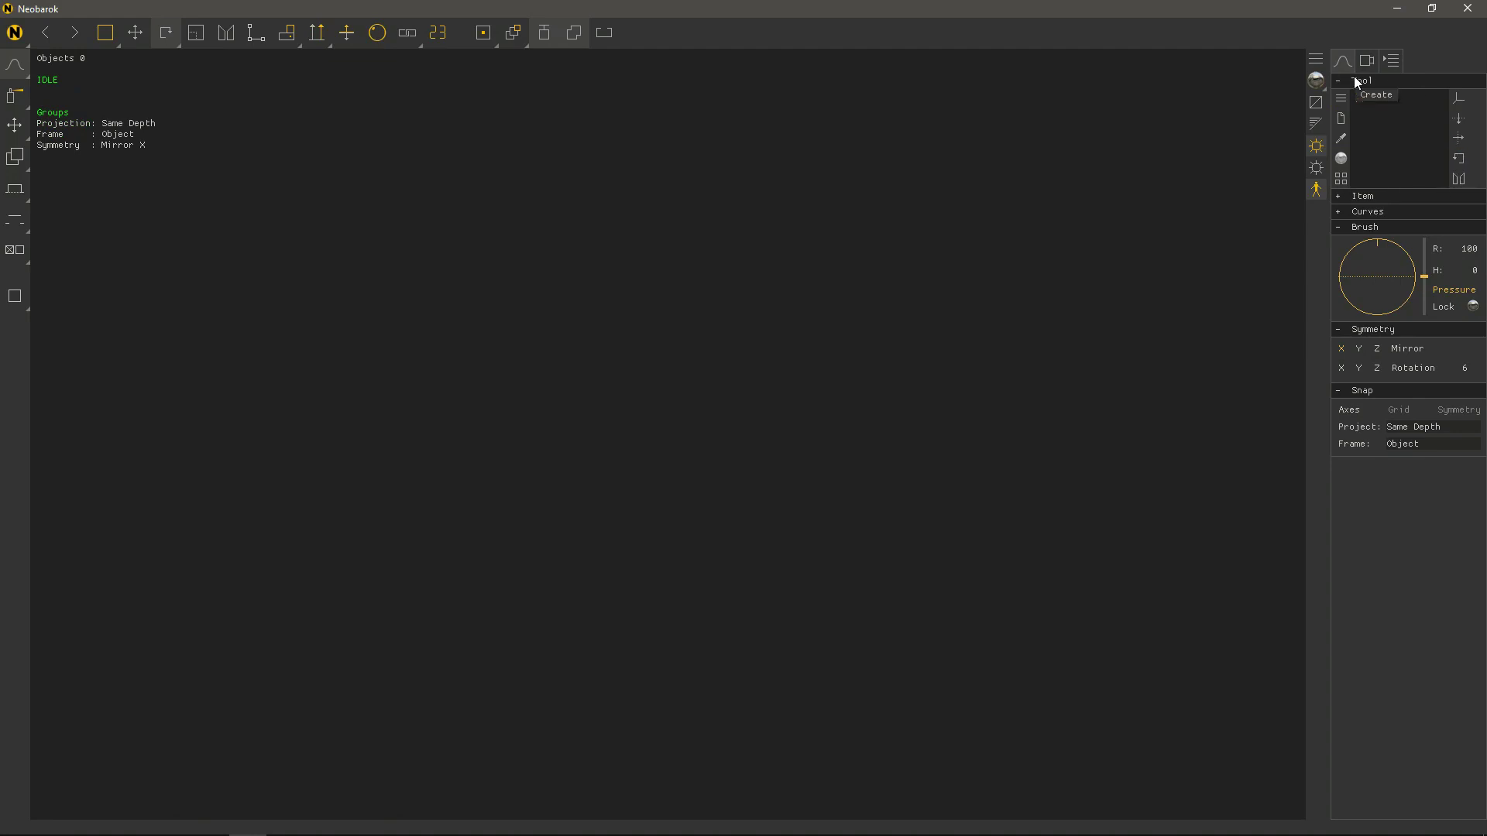
Bring up the primitive shapes library from the Tool panel.
left_click(1342, 106)
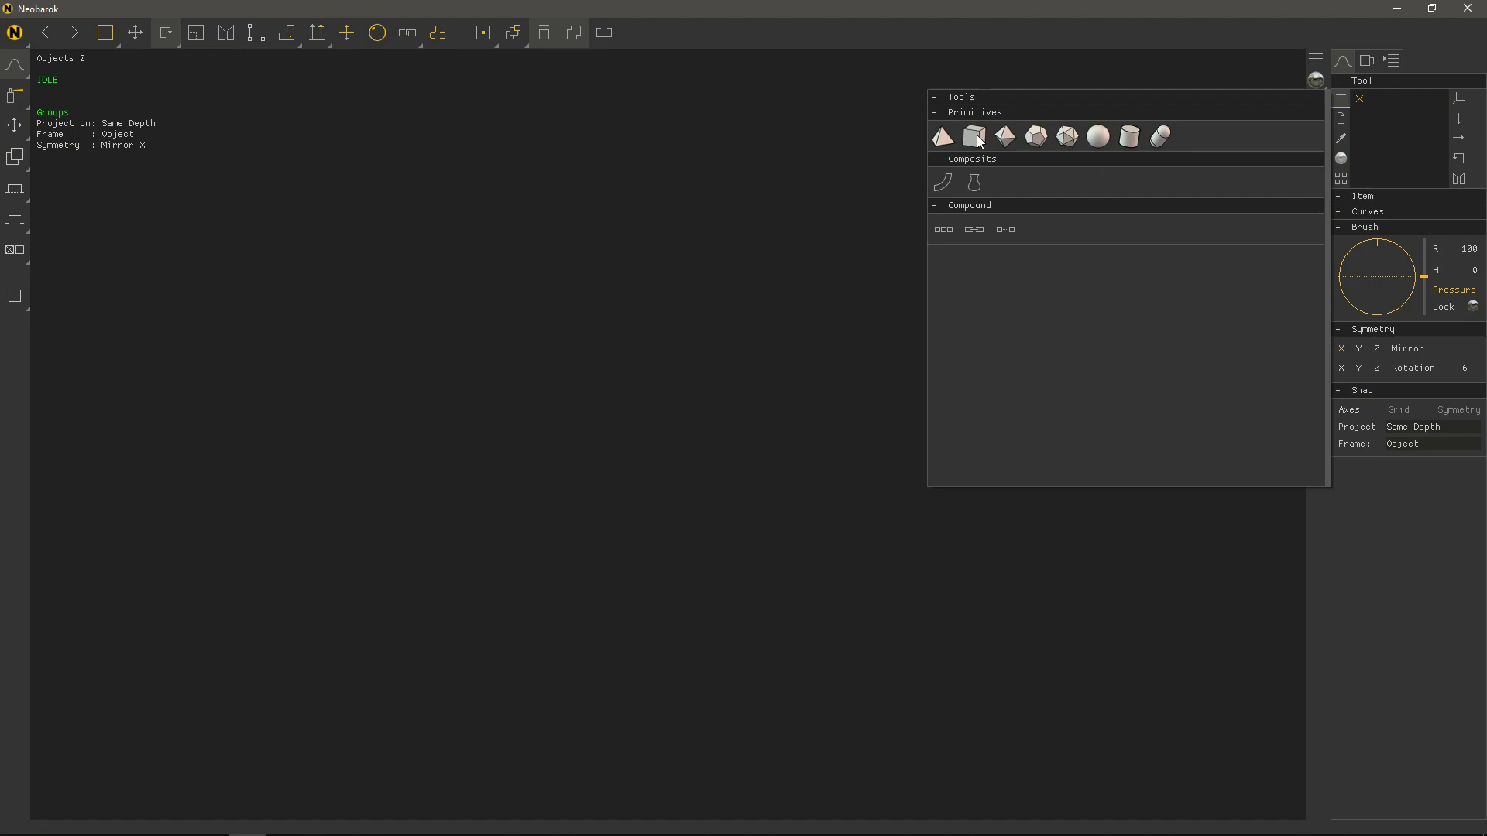
Enable X-axis mirror symmetry and begin dragging out a cube in the viewport.
left_click(980, 141)
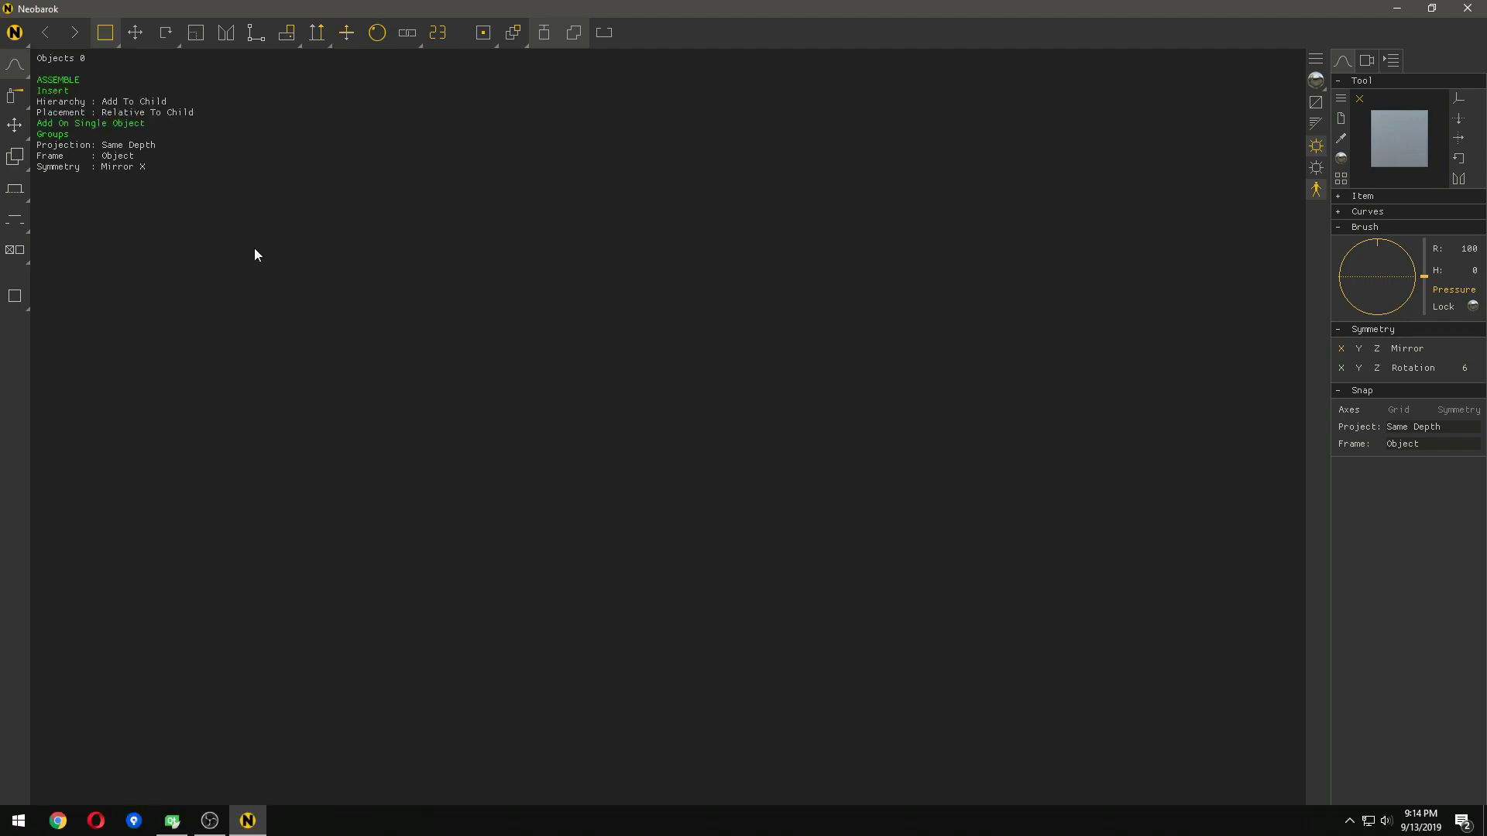
left_click_drag(108, 40, 160, 182)
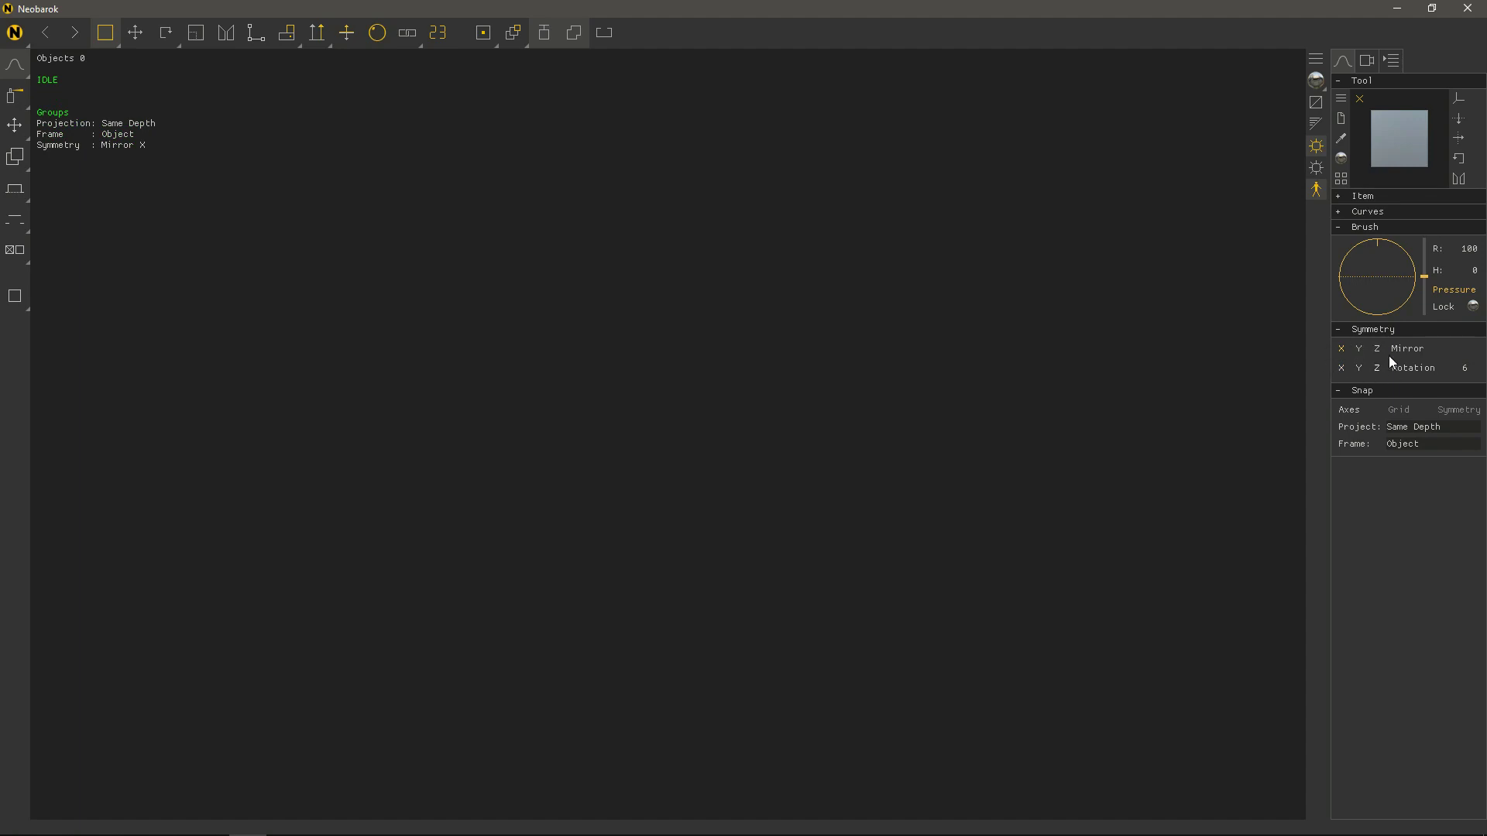
Place the cube, switch symmetry to Z rotation and raise the copy count to 19.
left_click_drag(841, 281, 855, 283)
key("y")
key("shift+z")
key("shift+[")
key("shift+]")
key("[")
key("[")
key("[")
key("]")
key("]")
key("]")
type("]]]]]]][[")
Tune the brush radius with [ and ] and confirm the 19-cube ring insertion.
key("[")
key("[")
type("]]]]]]][[[[[[[][]]]")
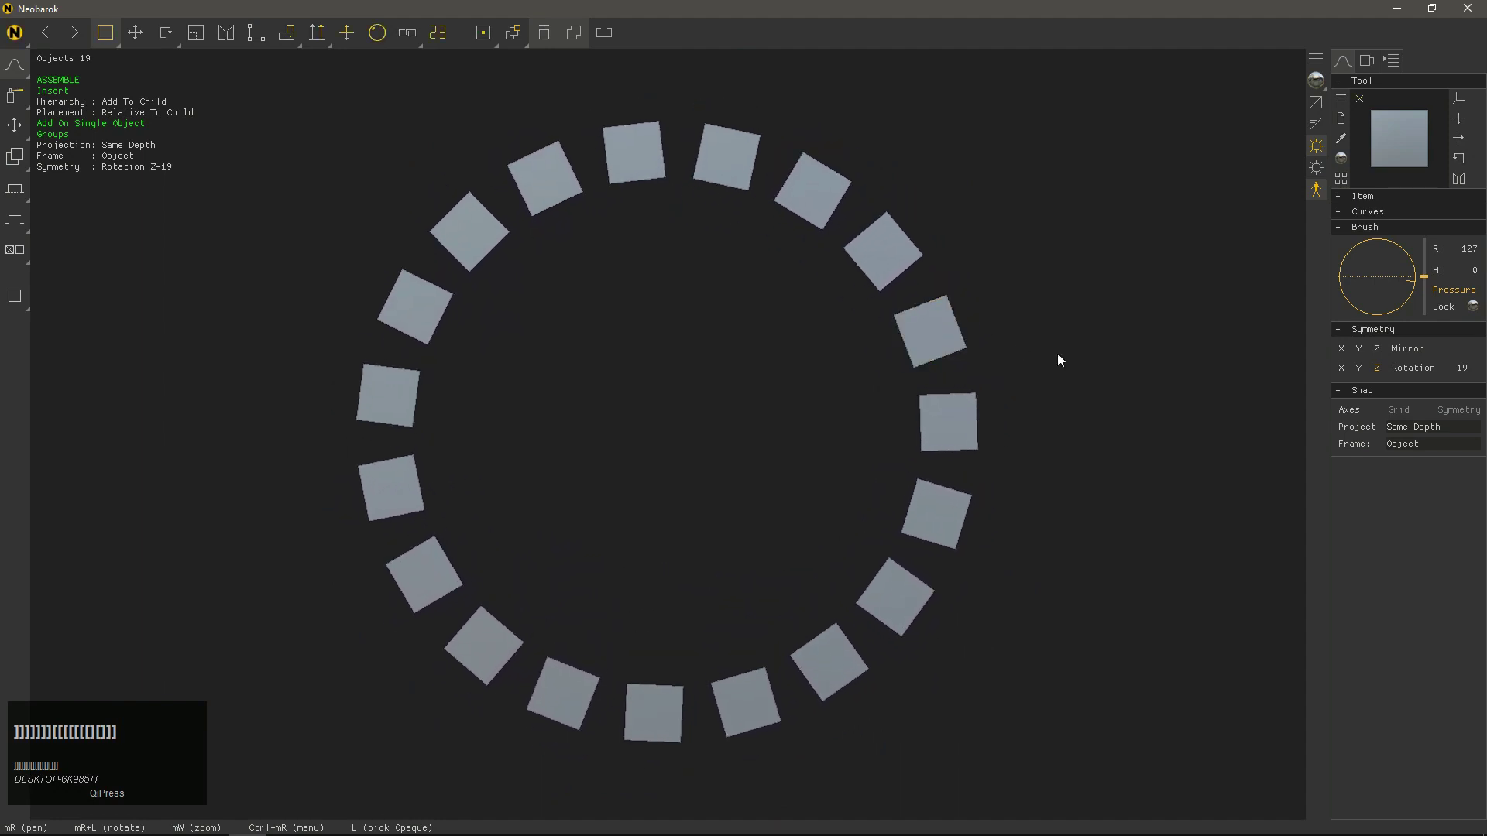
Orbit and zoom to view the 19-cube ring at an angle.
right_click(1124, 421)
left_click_drag(1121, 421, 968, 444)
scroll("up", 3)
right_click(881, 413)
left_click_drag(879, 413, 991, 379)
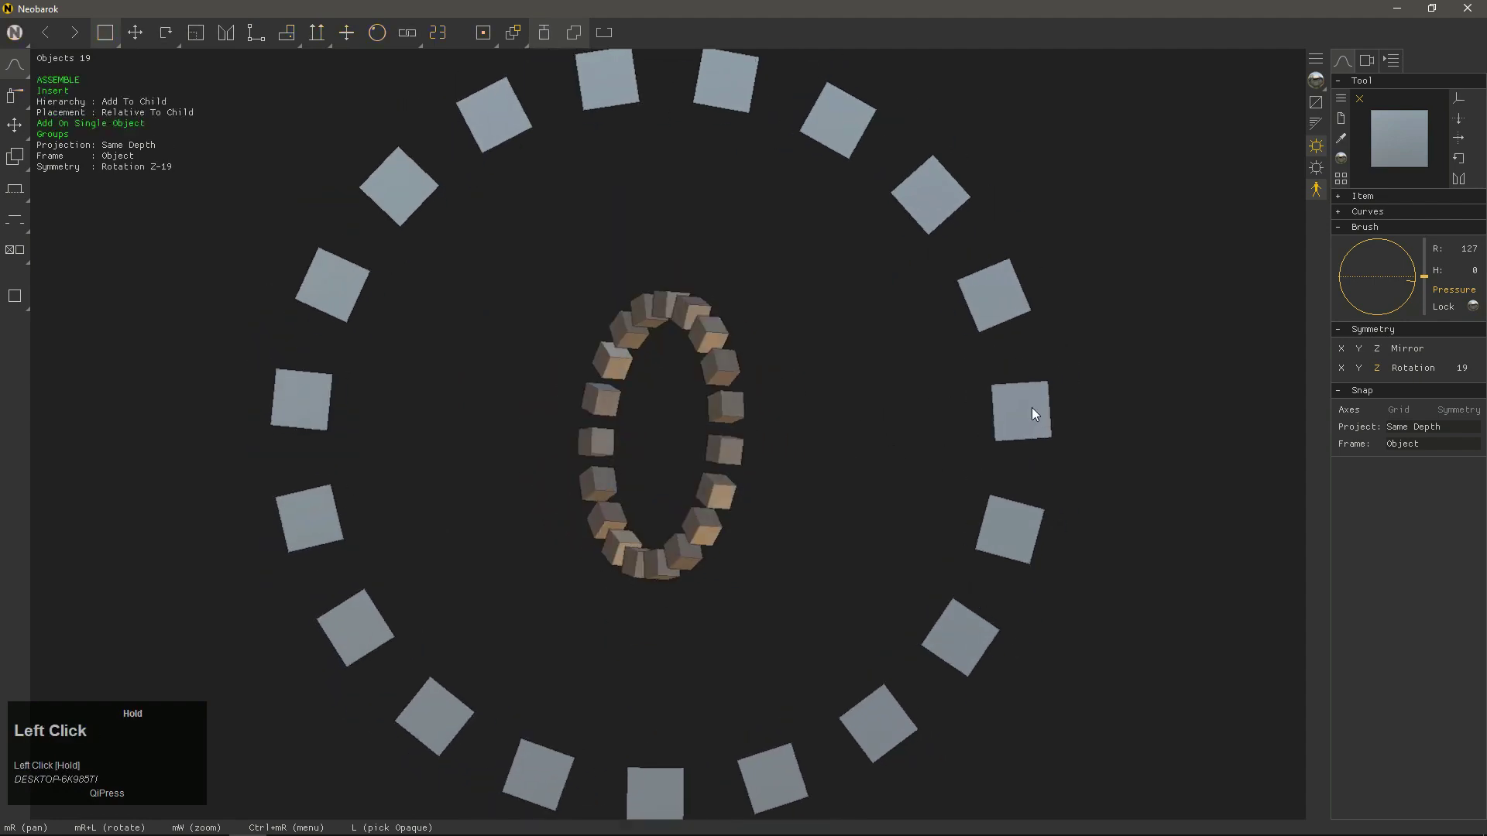
Reduce the insertion brush radius down to 78 with the [ and ] keys.
key("]")
key("]")
type("]]]]]][")
key("[")
type("]]]]]][[[[[[[[")
Orbit and pan so the ring sits on the left, leaving open space.
left_click_drag(1006, 371, 1353, 267)
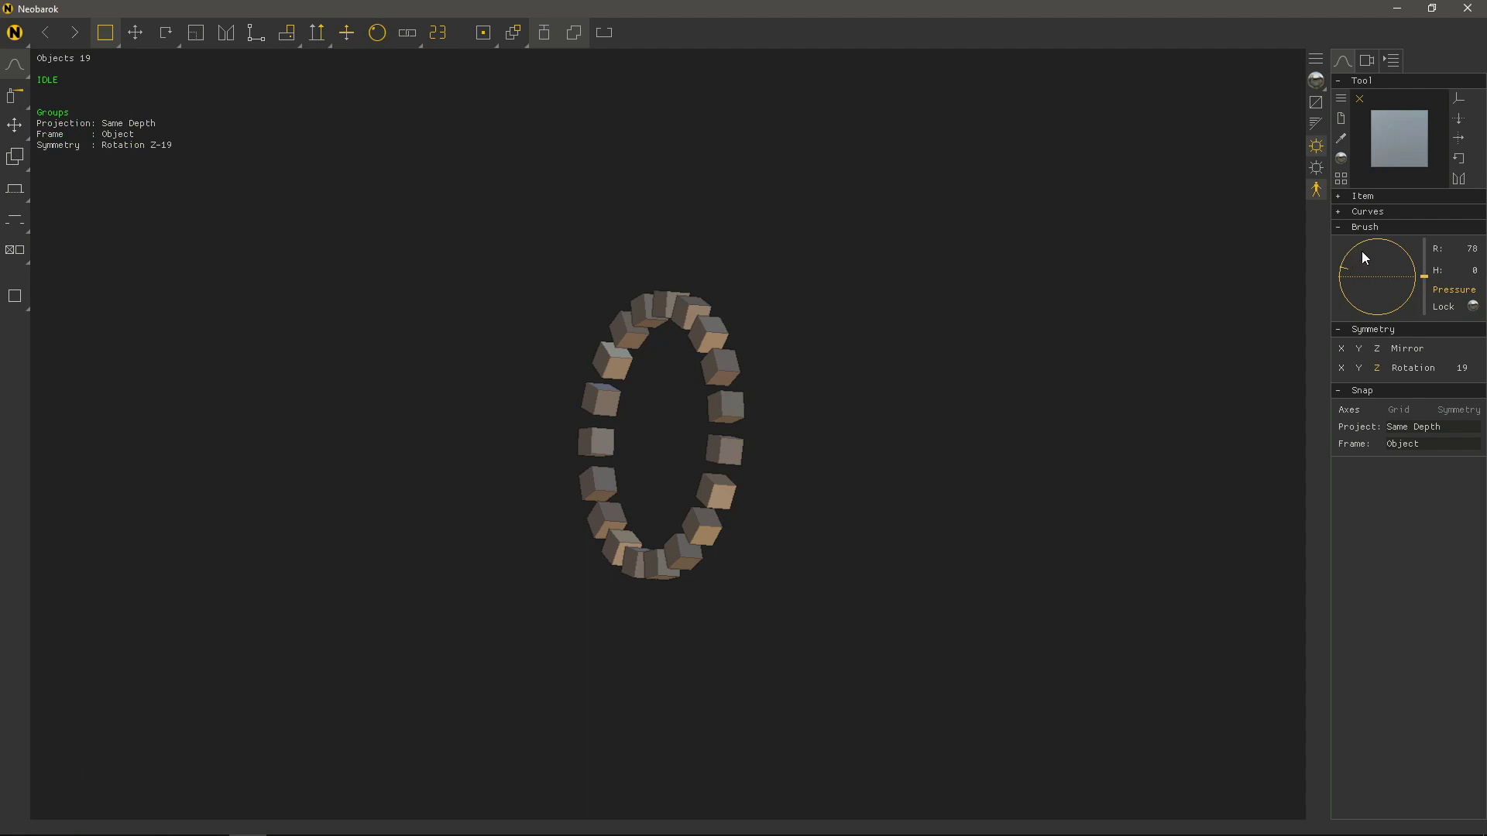
left_click_drag(1130, 293, 1378, 139)
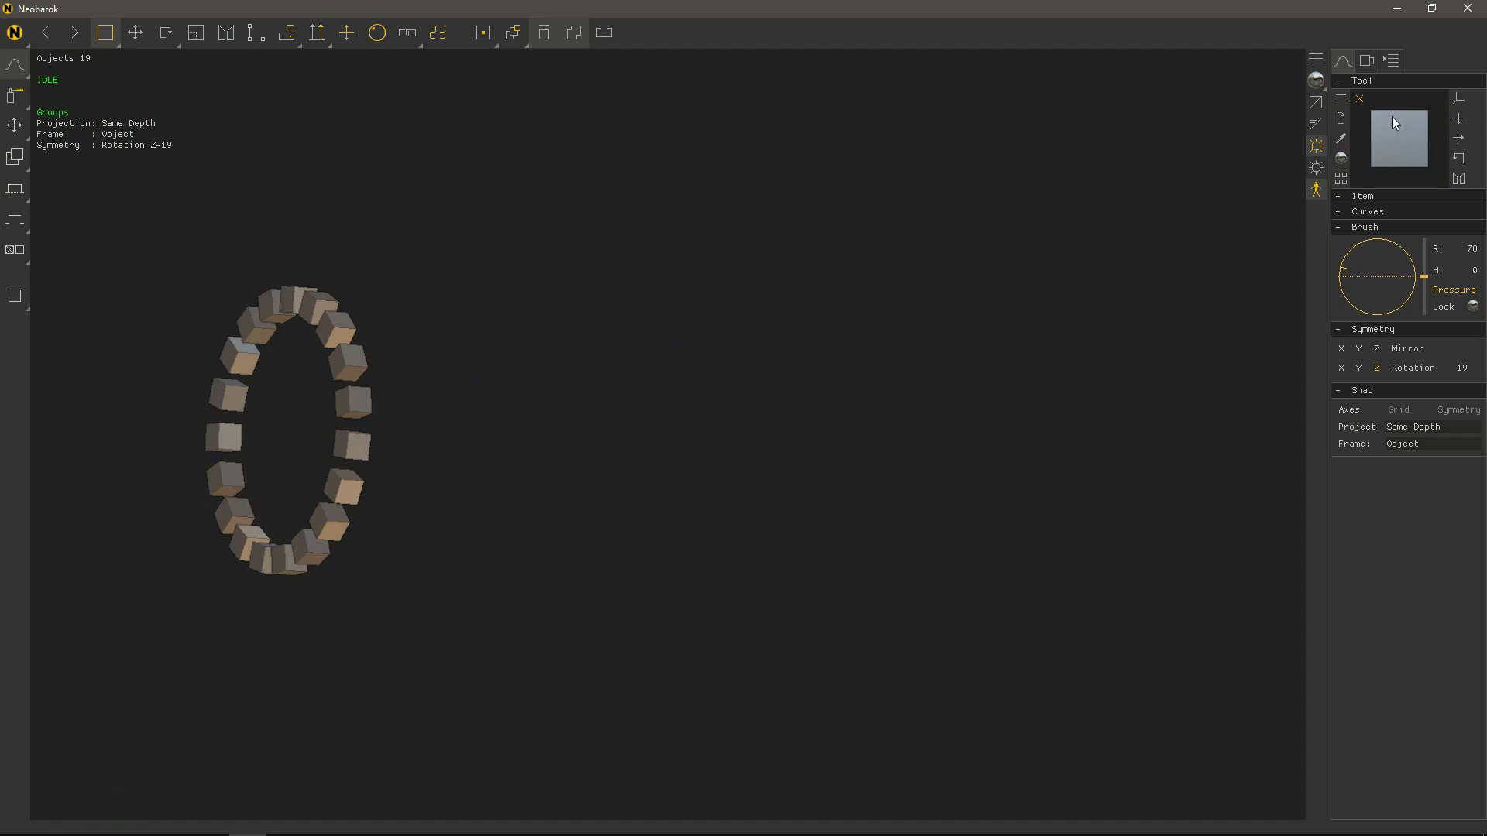
Choose the capsule primitive from the library as the shape to insert.
left_click(1350, 106)
scroll("up", 3)
left_click(1463, 143)
scroll("down", 3)
scroll("up", 3)
scroll("down", 3)
key("ctrl+F12")
left_click_drag(571, 286, 621, 272)
right_click(621, 272)
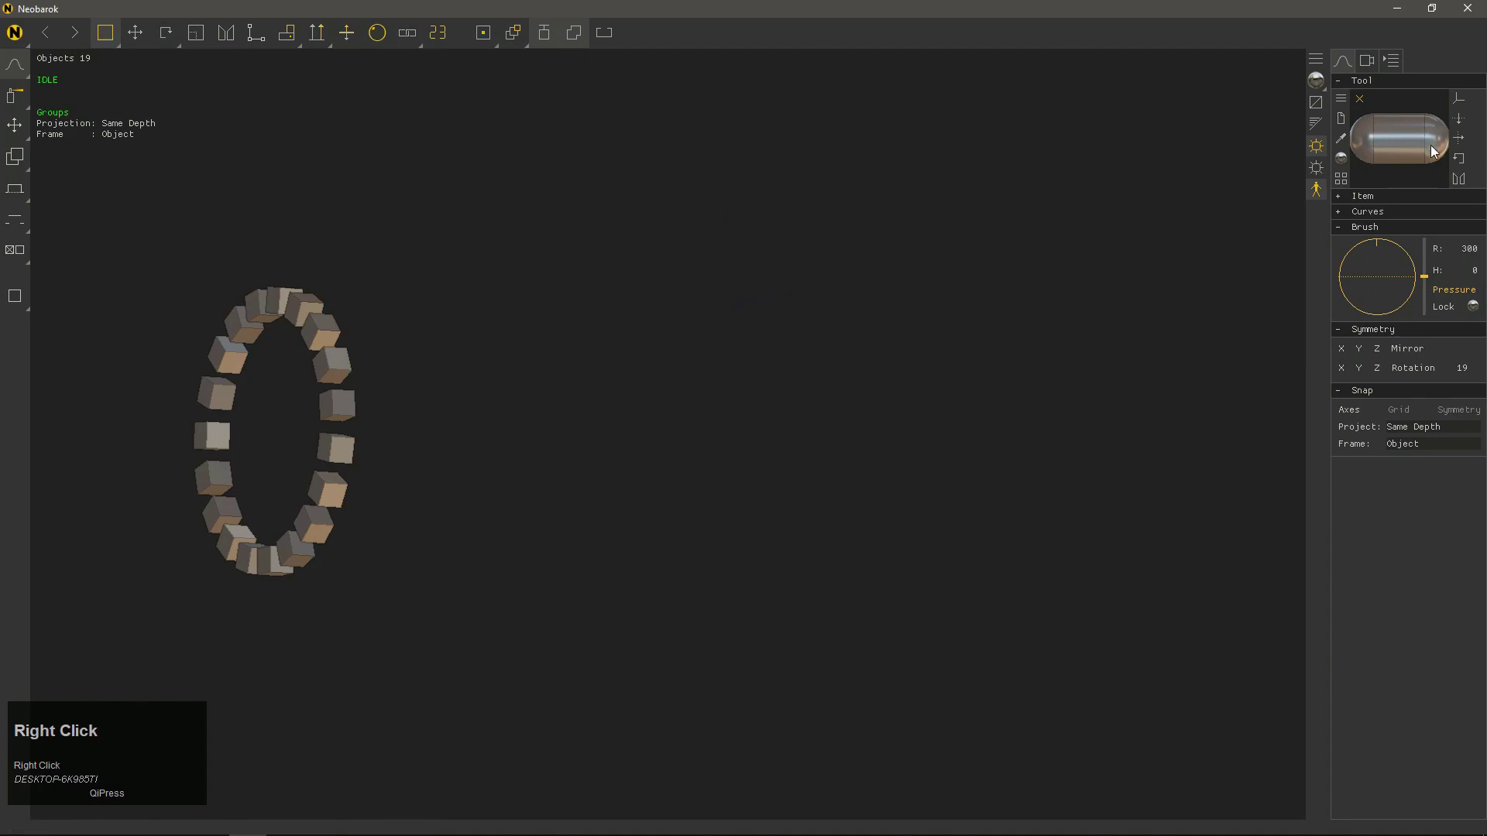
Try a capsule placement in the scene and cancel it.
left_click_drag(1433, 151, 603, 239)
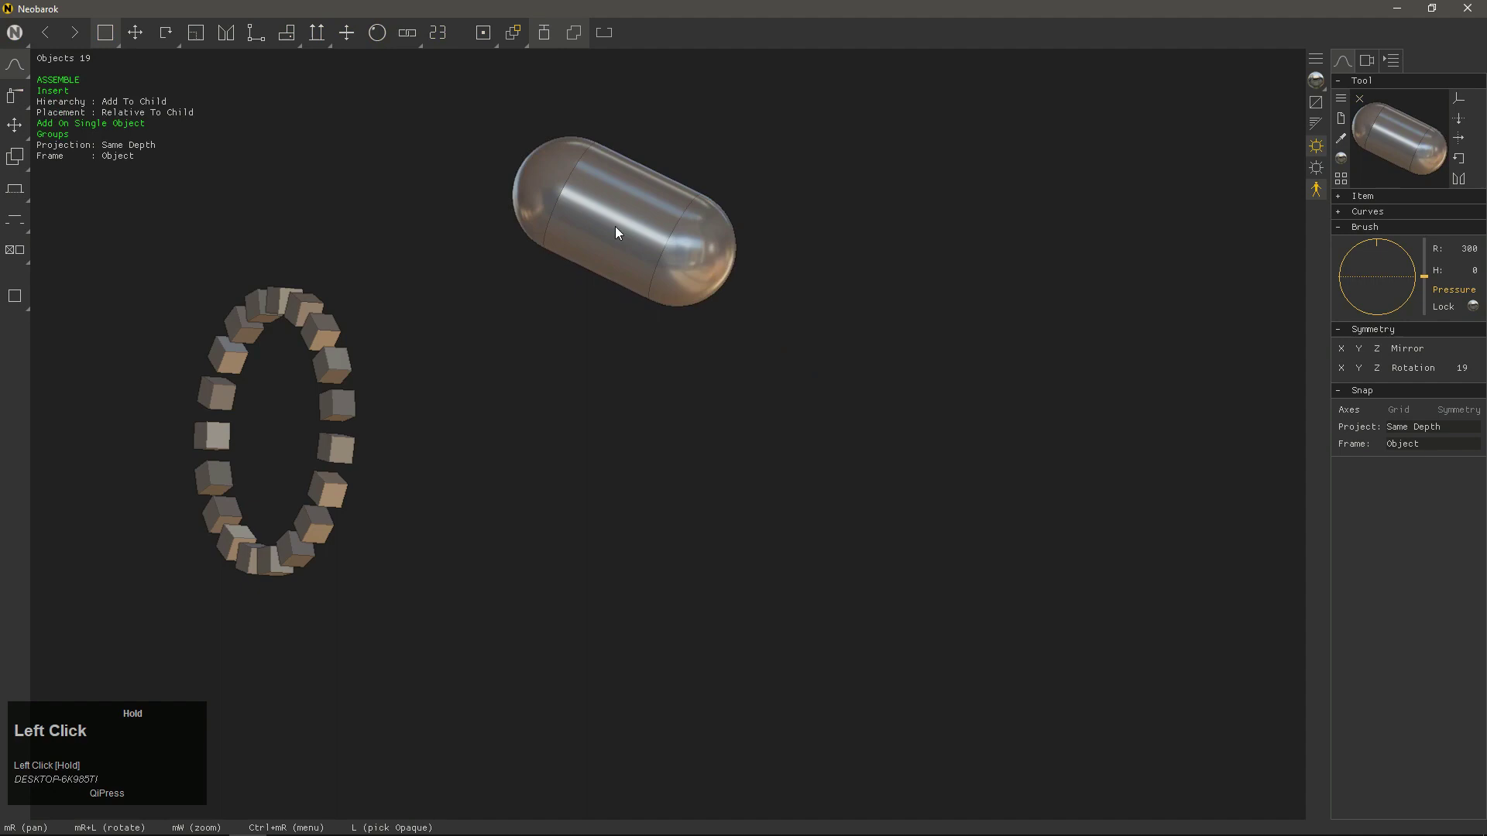
right_click(604, 239)
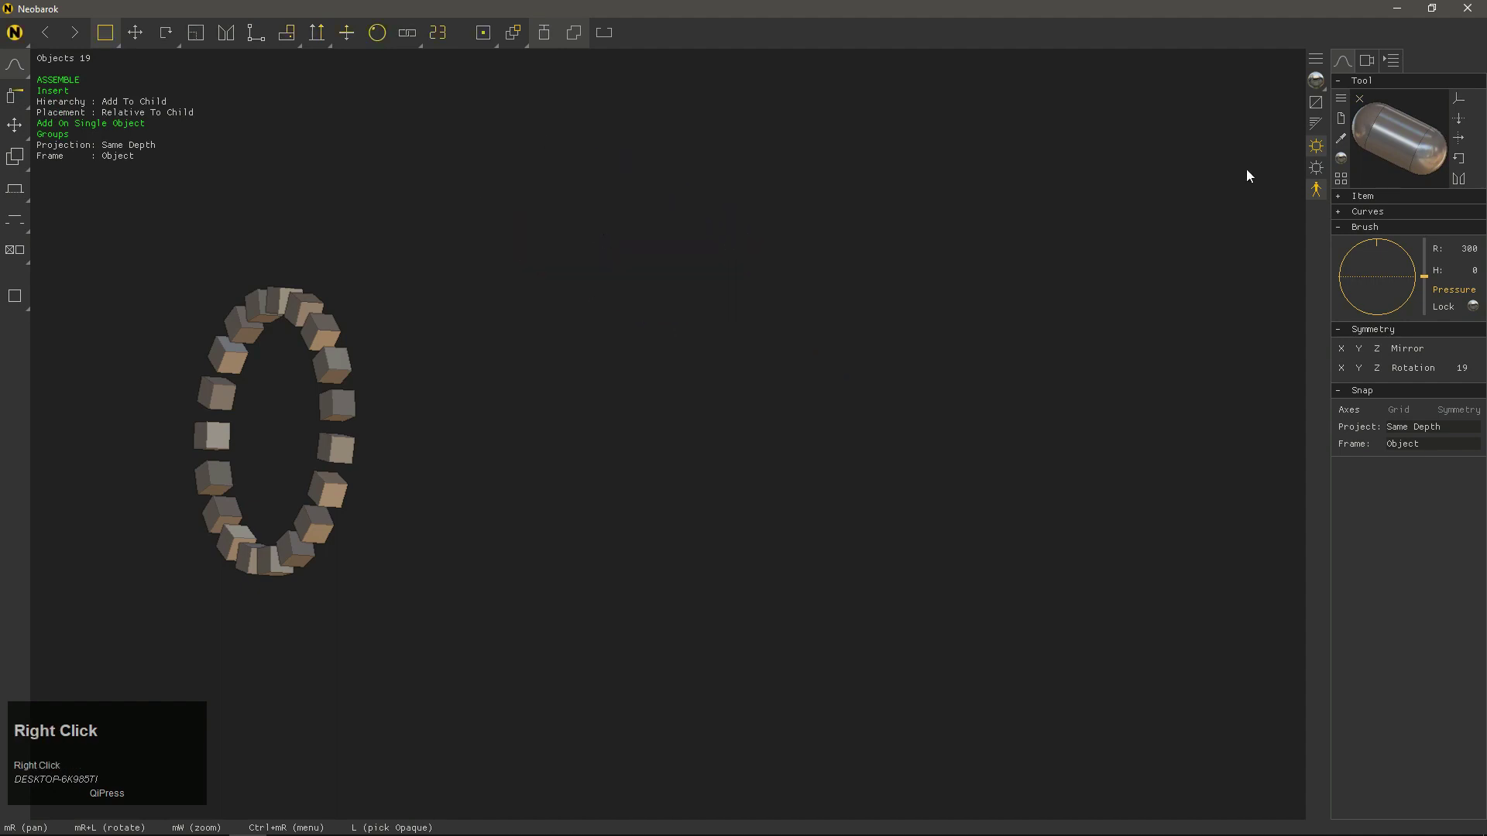
Assign a glossy material to the capsule from the material picker.
left_click(1463, 101)
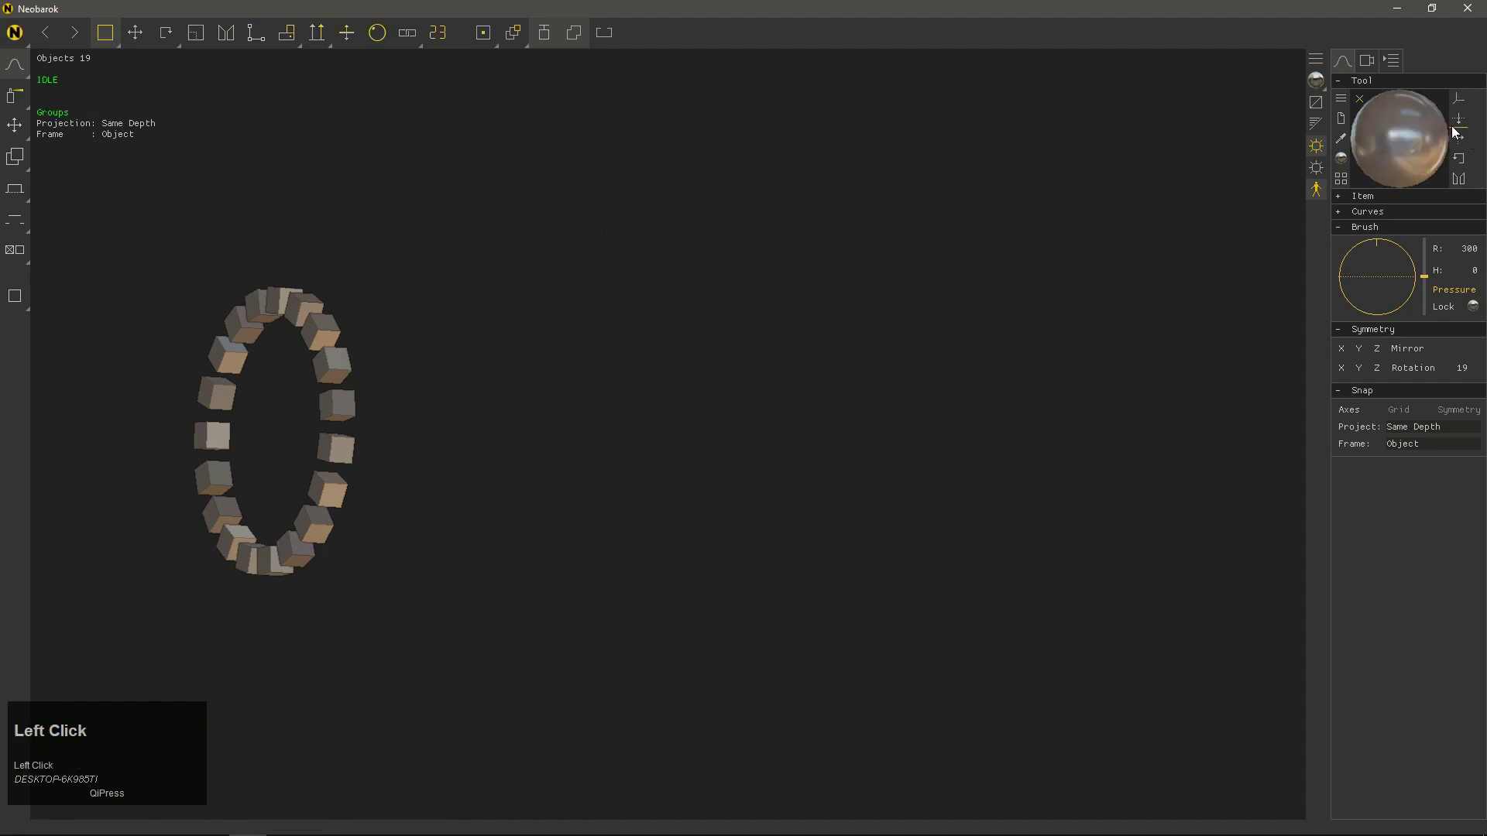
scroll("up", 3)
left_click(1462, 142)
scroll("up", 3)
scroll("down", 3)
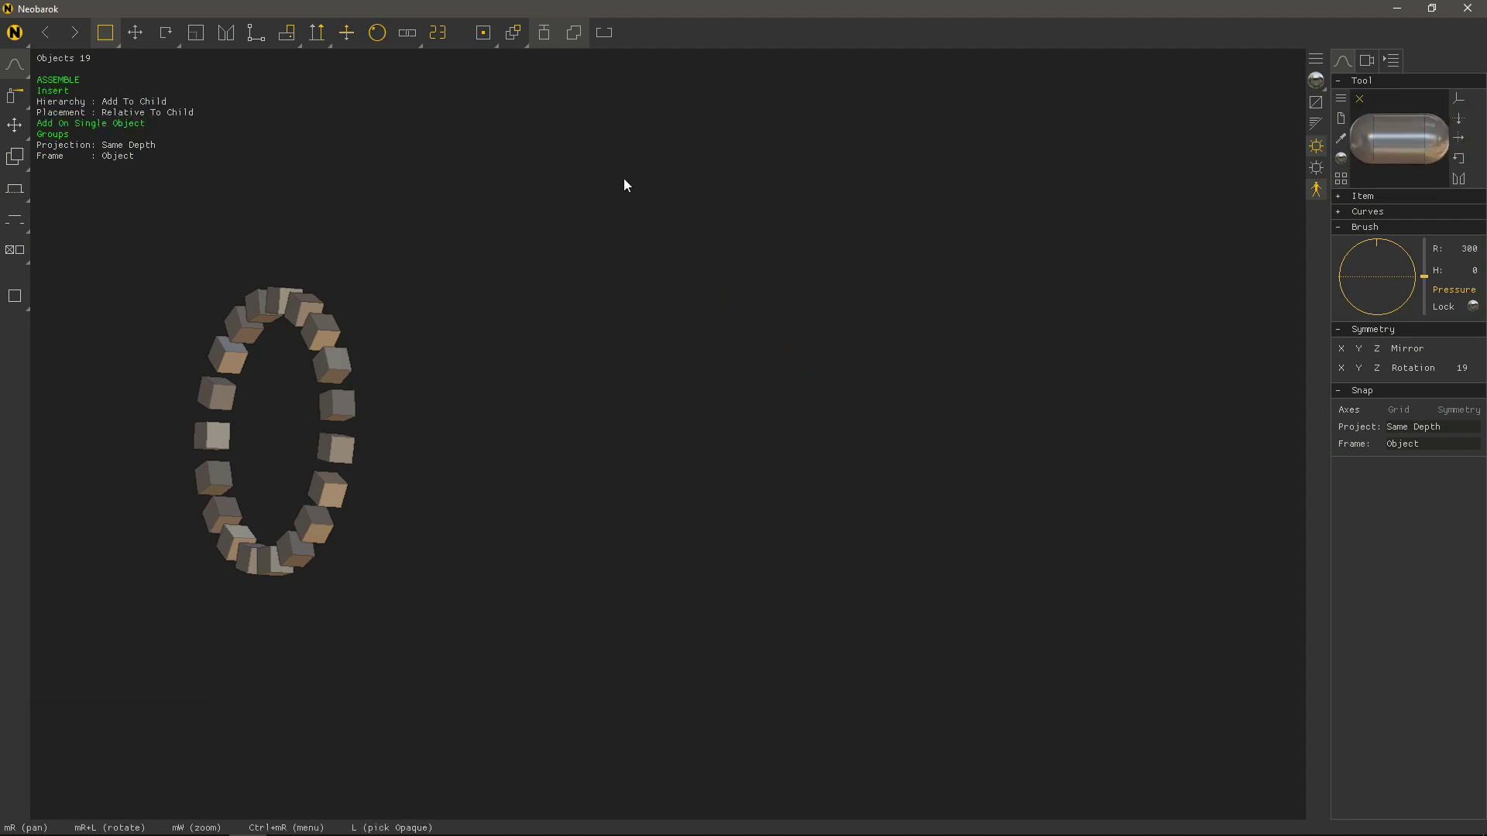
Insert a horizontal glossy capsule above the ring, resizing it before confirming.
left_click_drag(584, 182, 557, 193)
key("]")
key("]")
key("]")
type("]]][[[[]")
key("[")
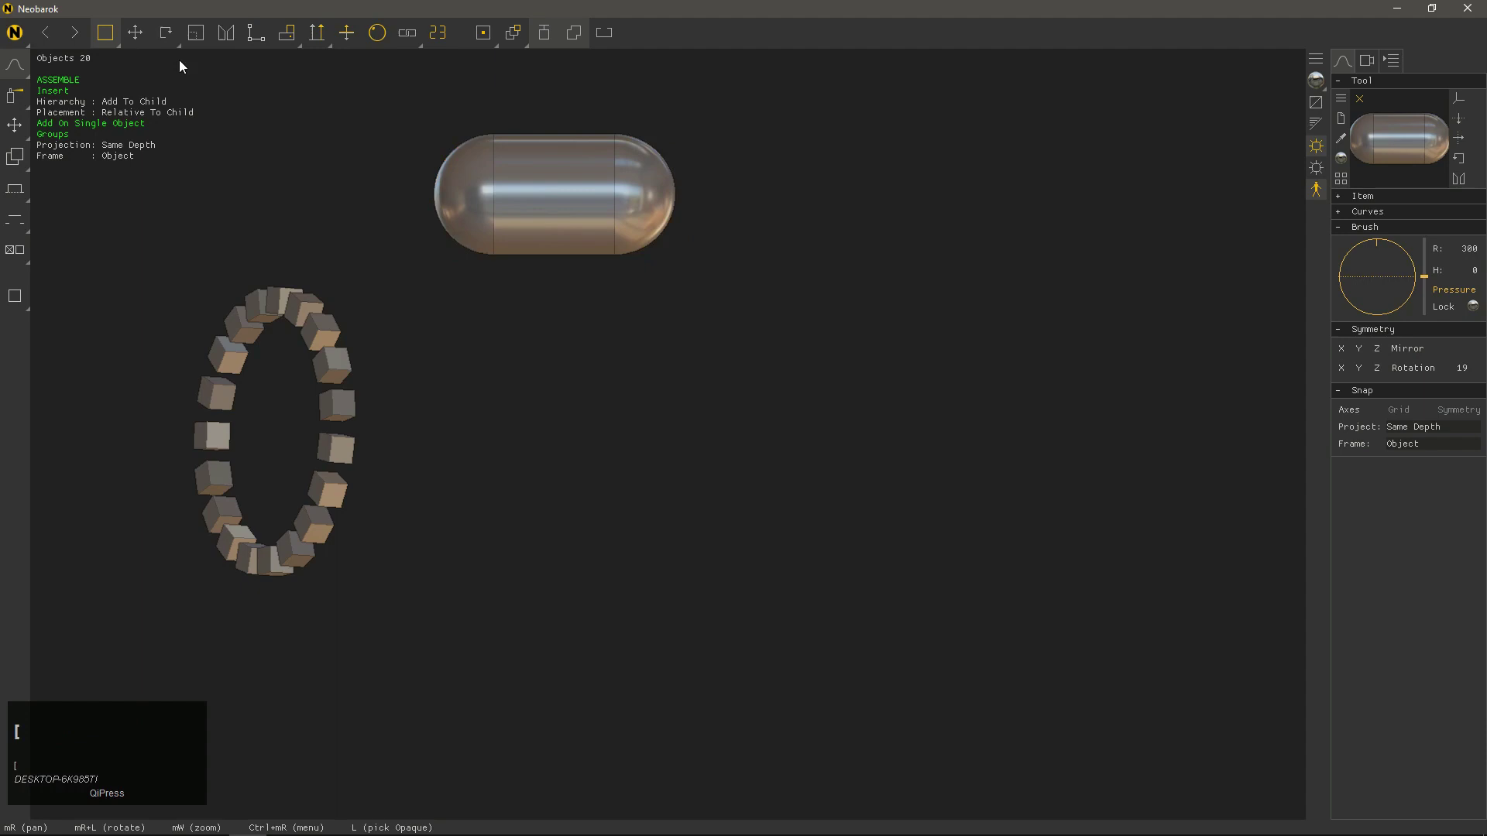
Switch placement mode to Place End To End and start another capsule.
left_click_drag(113, 40, 440, 200)
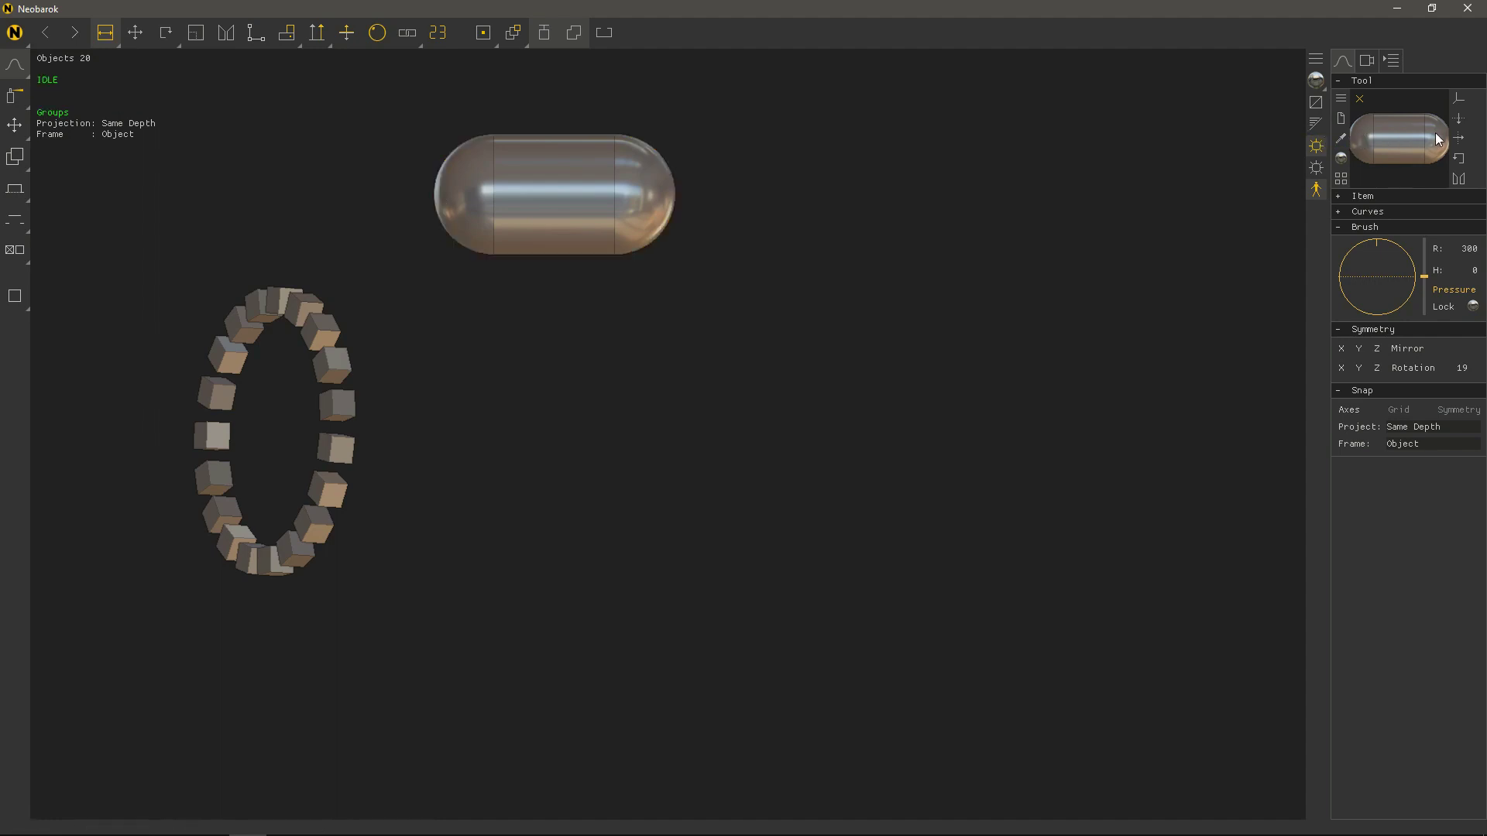
Place a diagonal capsule mid-scene, switch to Place Center Radius and start a capsule near the bottom.
left_click_drag(564, 488, 1080, 240)
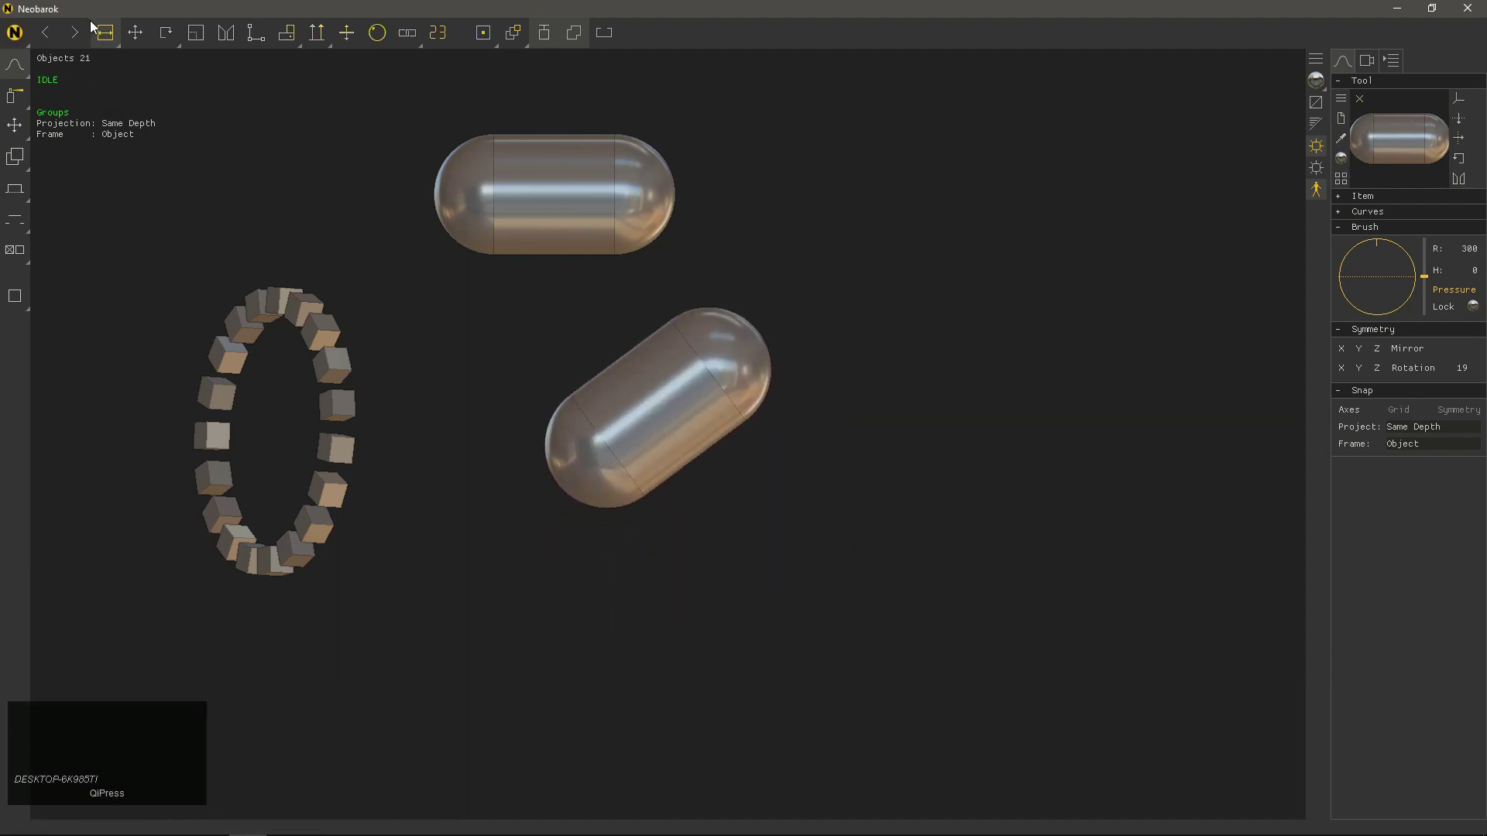
left_click_drag(117, 44, 824, 501)
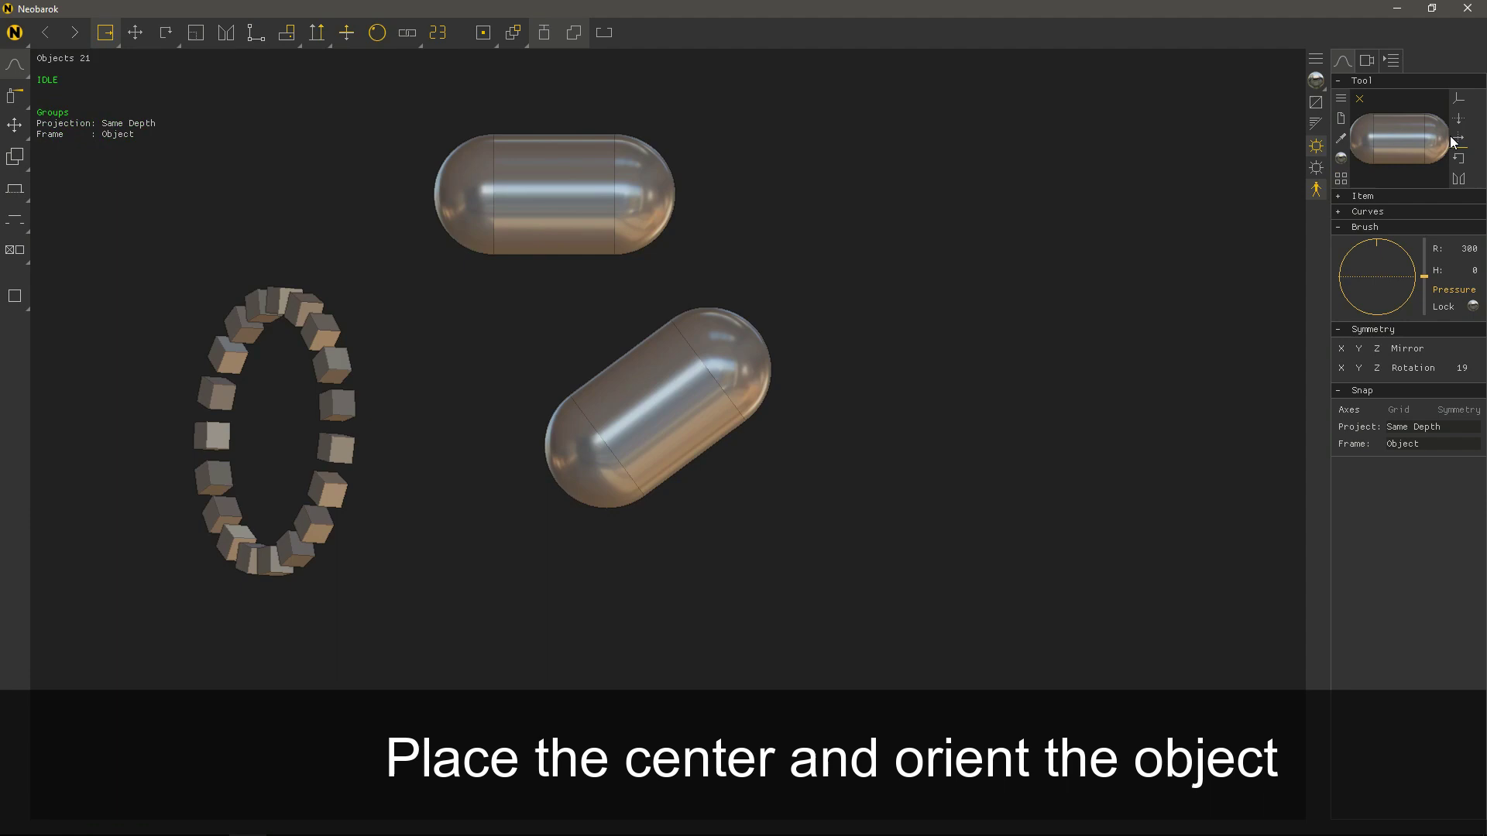
left_click_drag(491, 643, 721, 583)
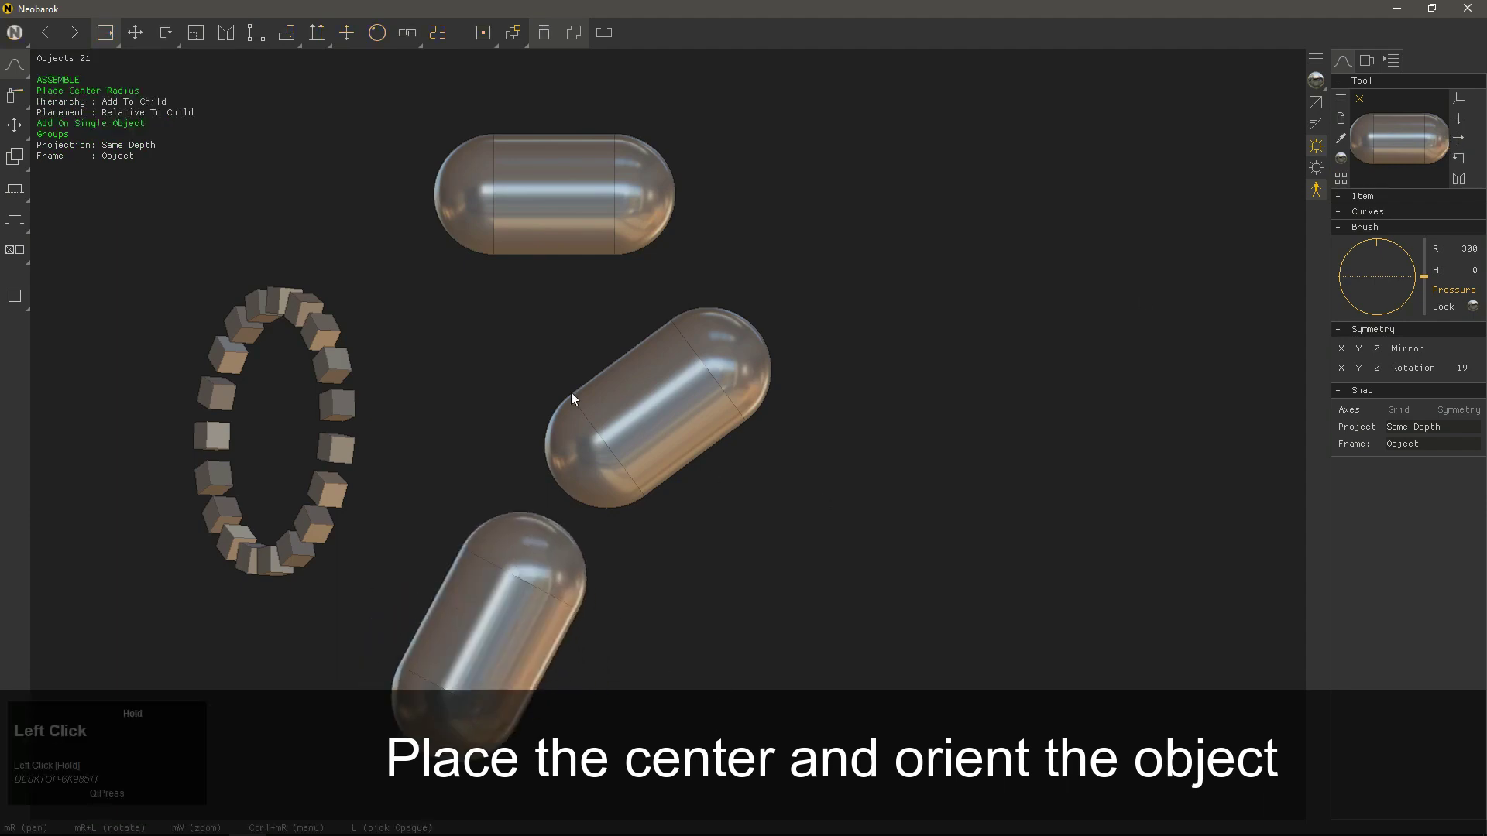